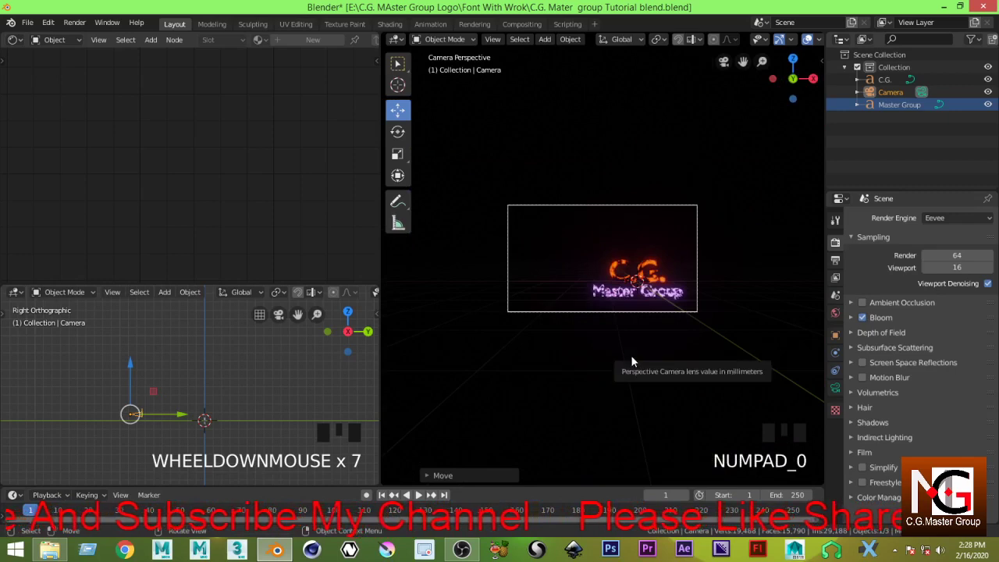
- View the logo scene from the front and zoom in on the text
key("KP_1")
scroll("up", 3)
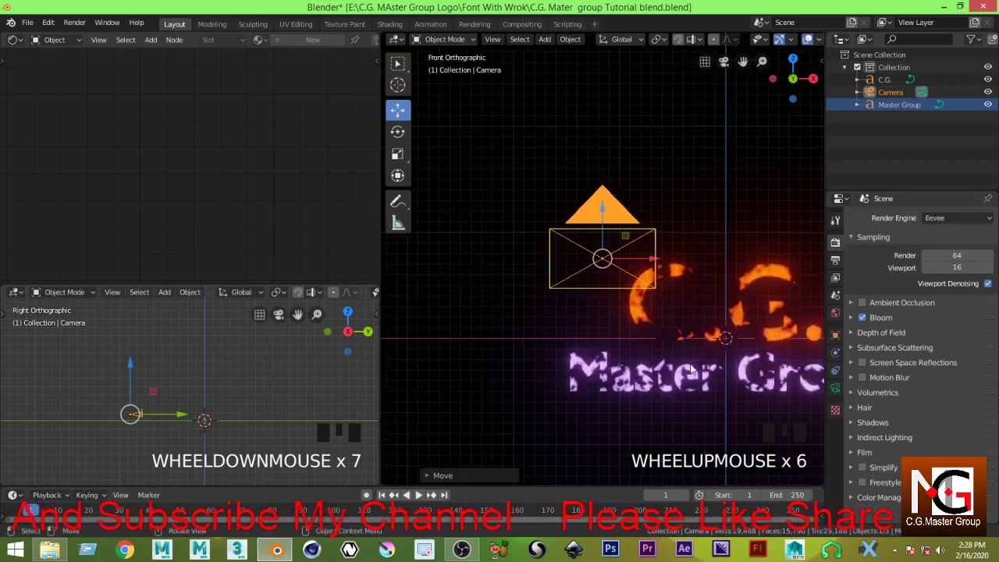
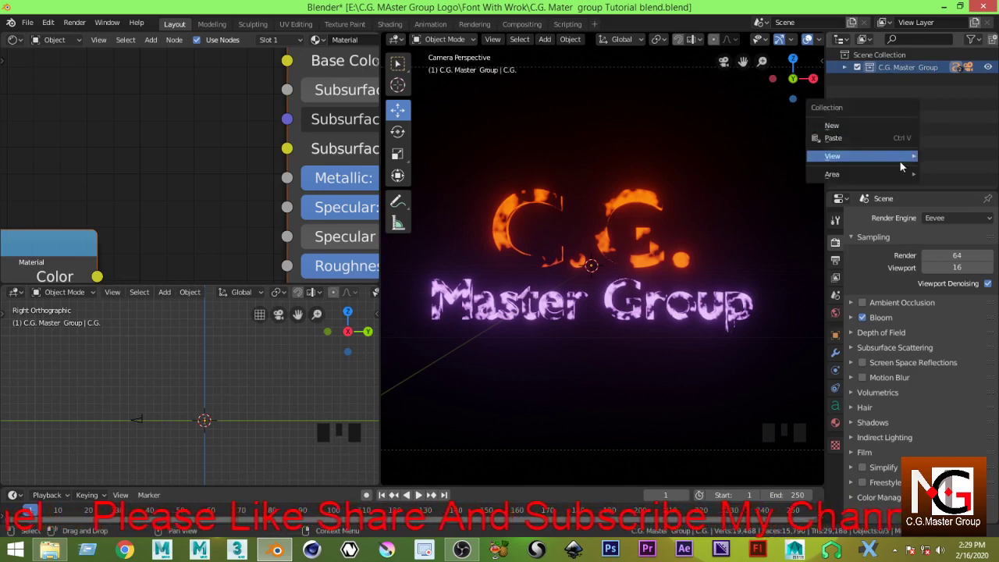
- Create the Particle Plane collection and nest it with C.G. Master Group inside All Collection
left_click_drag(873, 132, 905, 86)
left_click(905, 86)
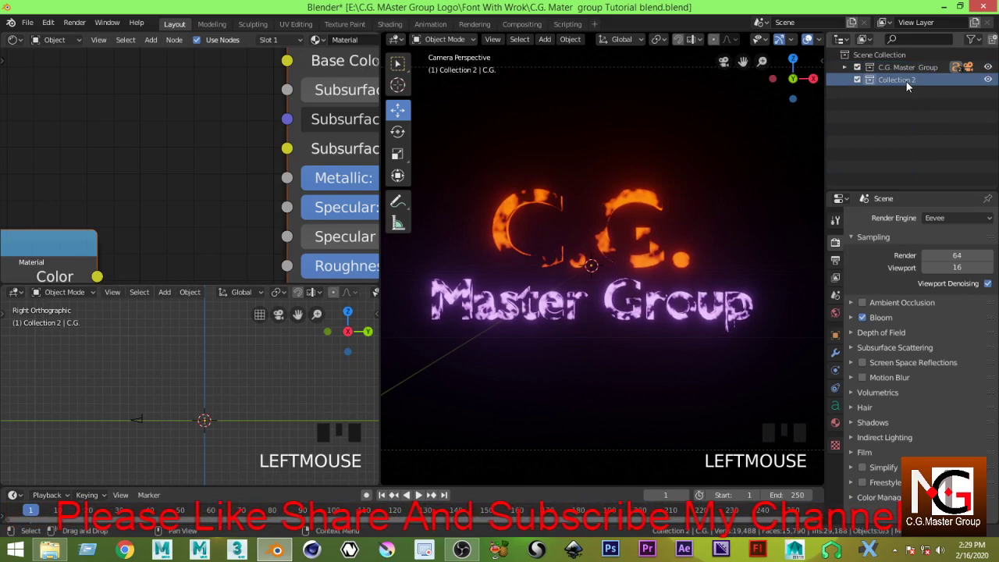
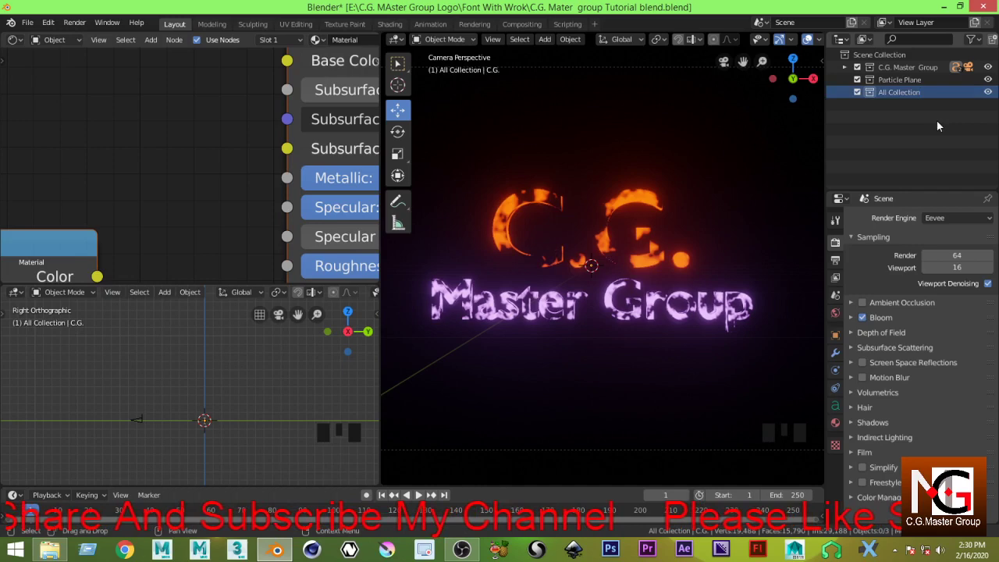
left_click(898, 85)
left_click_drag(888, 118, 916, 87)
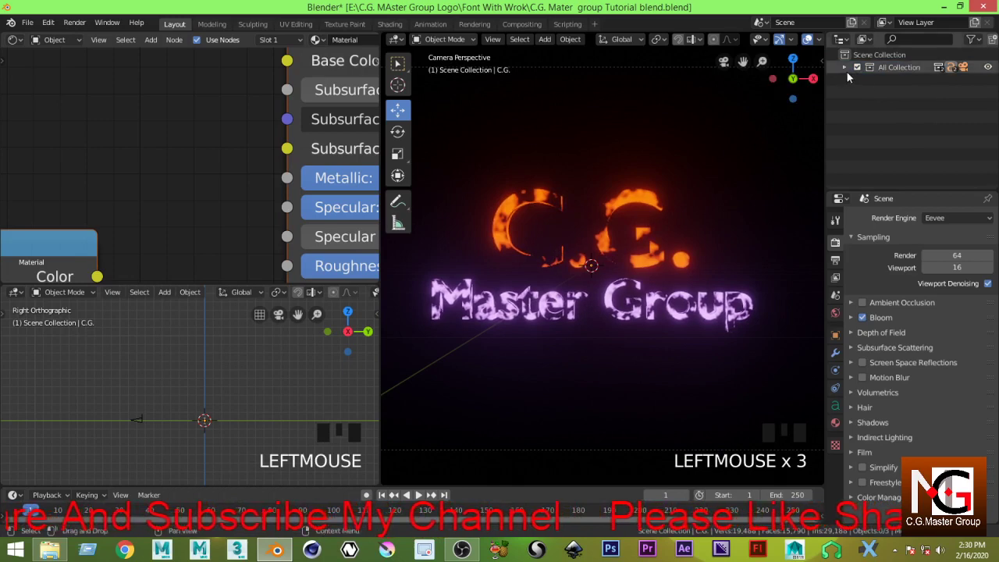
double_click(936, 94)
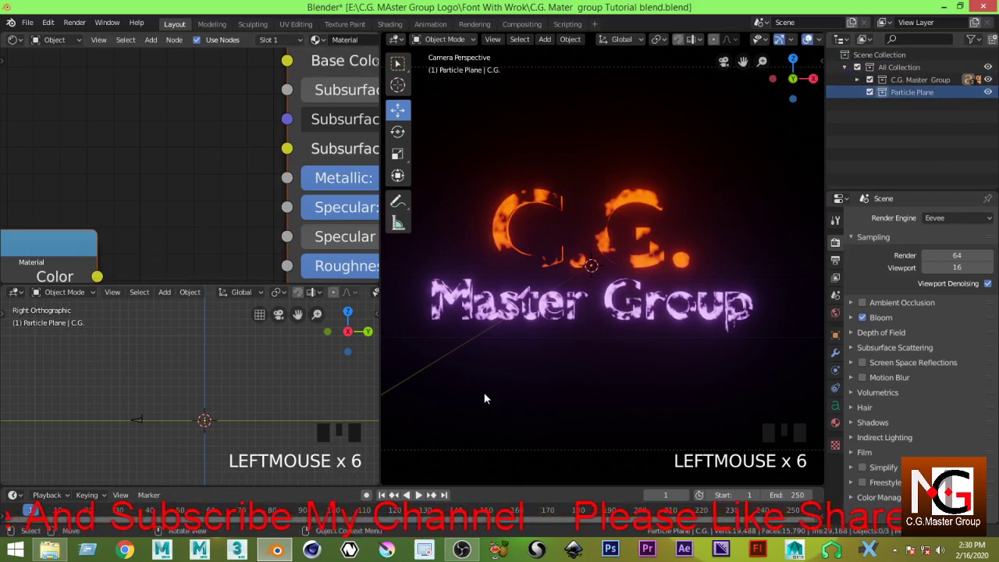
scroll("down", 3)
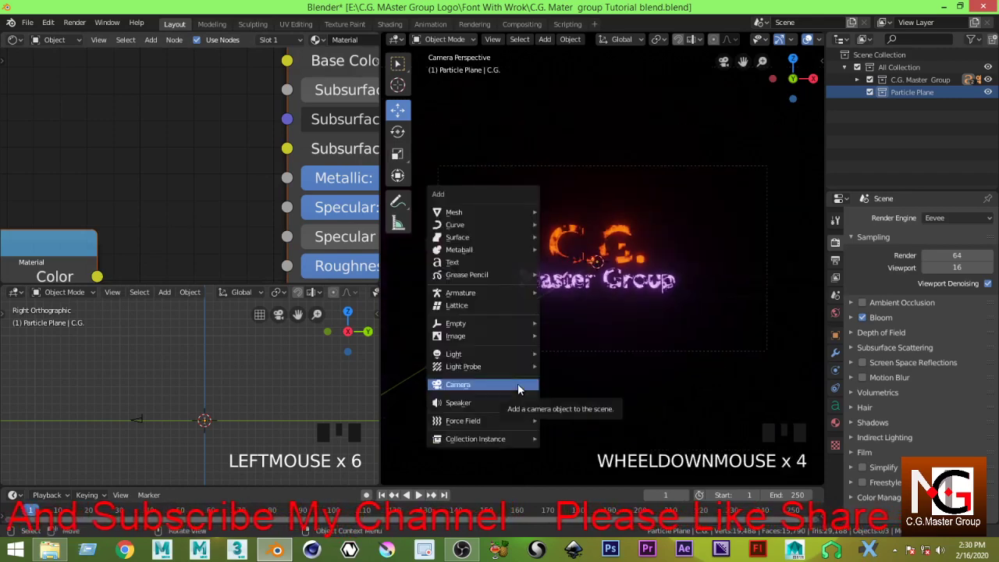
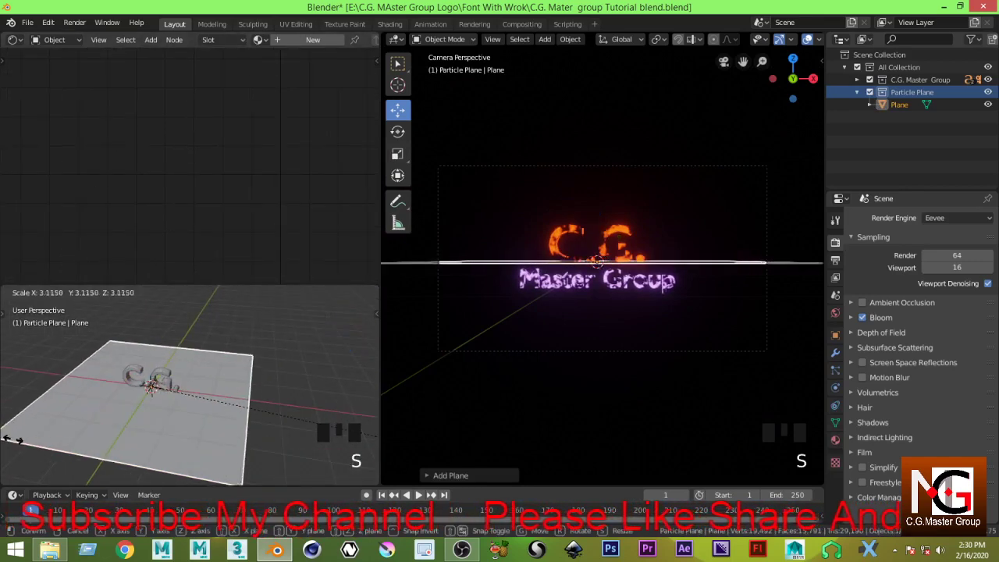
- Zoom the viewport out around the scaled-up particle plane
scroll("down", 3)
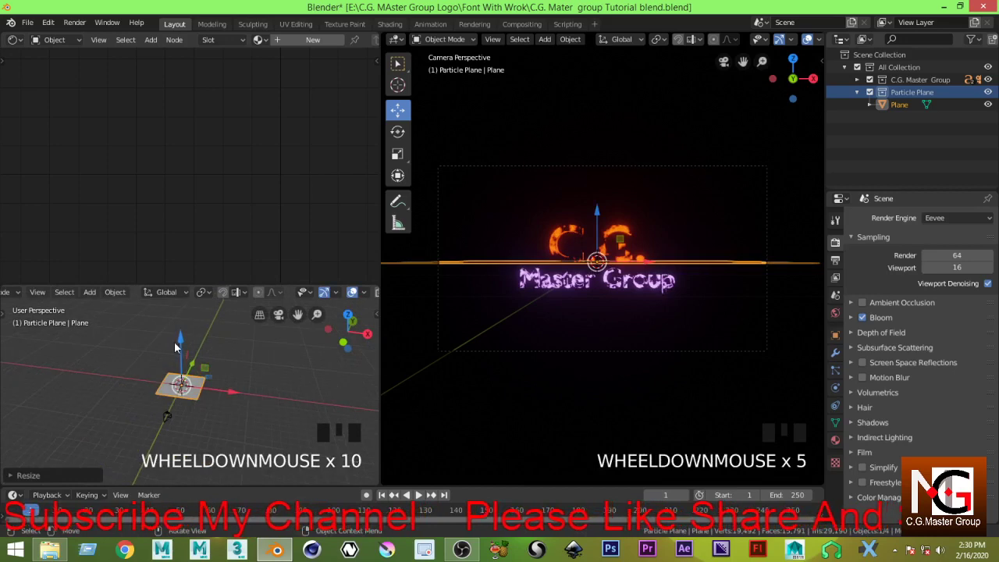
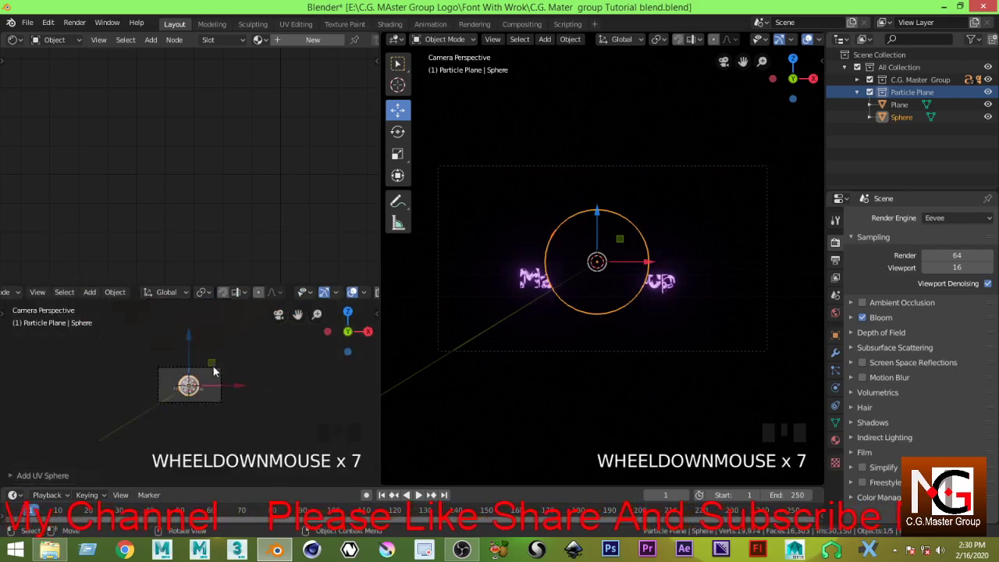
- Move the UV sphere up above the logo, ready for its own Particle collection
scroll("up", 3)
left_click_drag(210, 368, 156, 380)
scroll("down", 3)
scroll("up", 3)
scroll("up", 3)
left_click_drag(638, 253, 577, 299)
left_click_drag(577, 300, 907, 121)
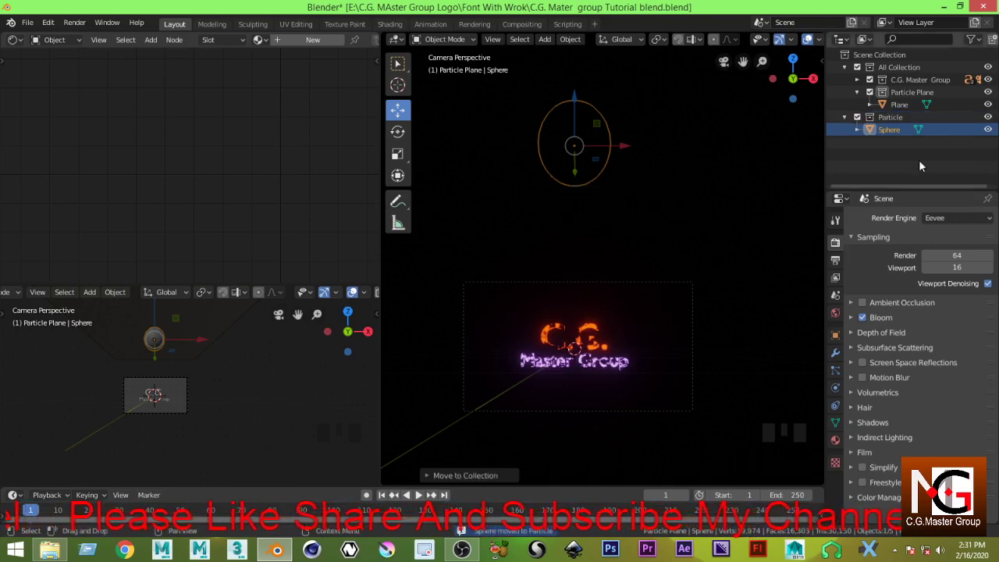
left_click(557, 214)
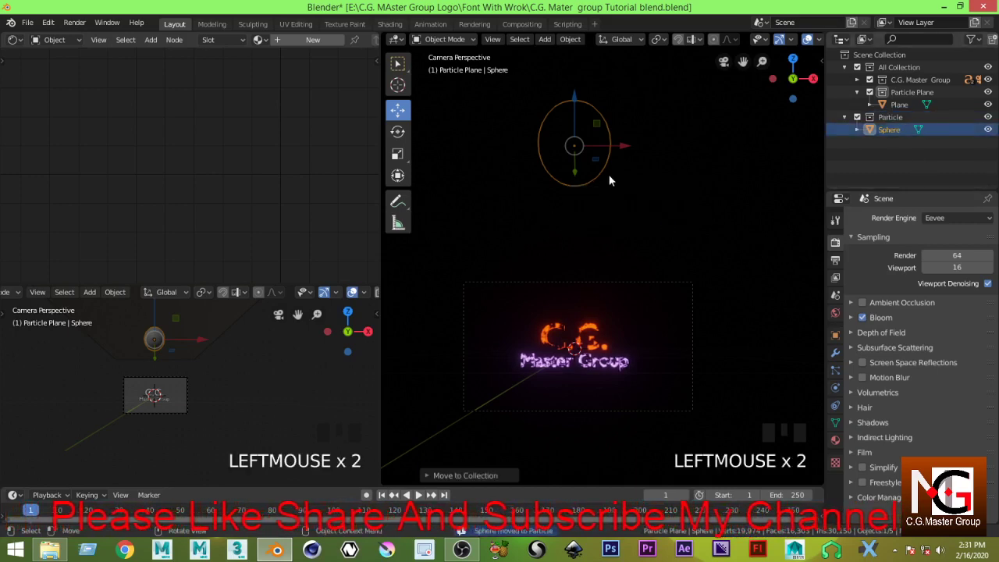
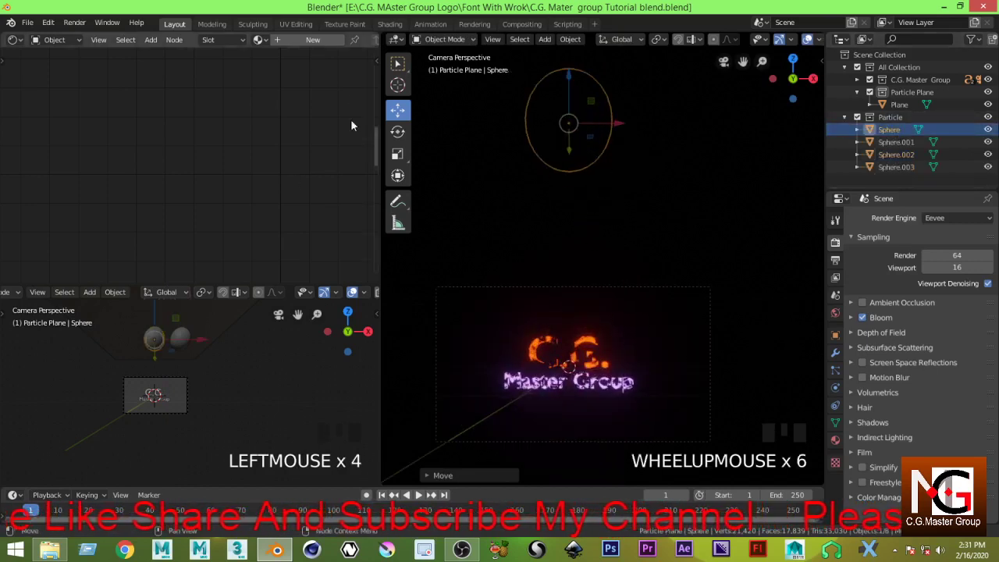
- Remove the Principled BSDF from the first sphere's new material for the orange-red emission
left_click_drag(222, 154, 226, 155)
scroll("down", 3)
key("Delete")
scroll("up", 3)
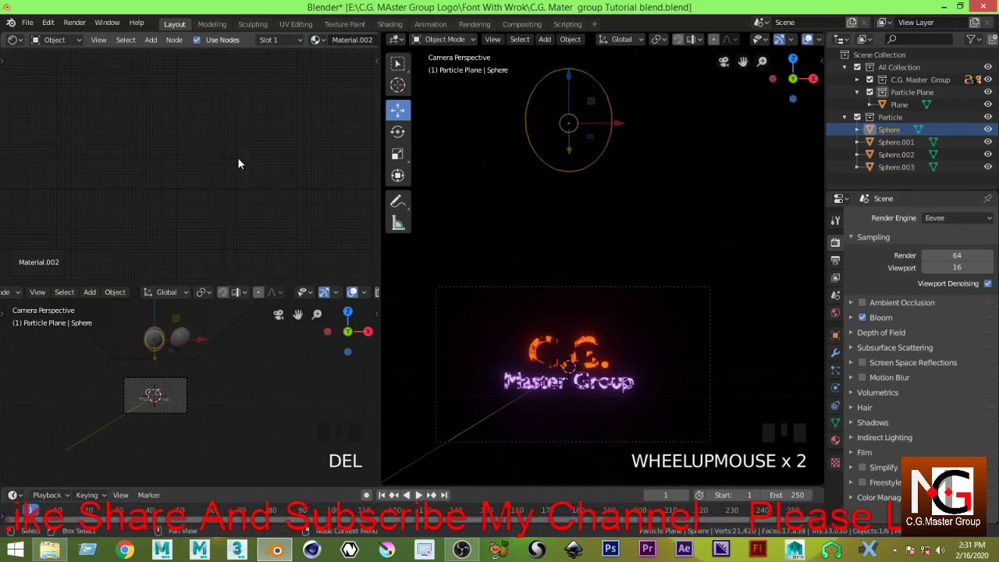
key("ctrl+z")
scroll("up", 3)
left_click(204, 112)
key("Delete")
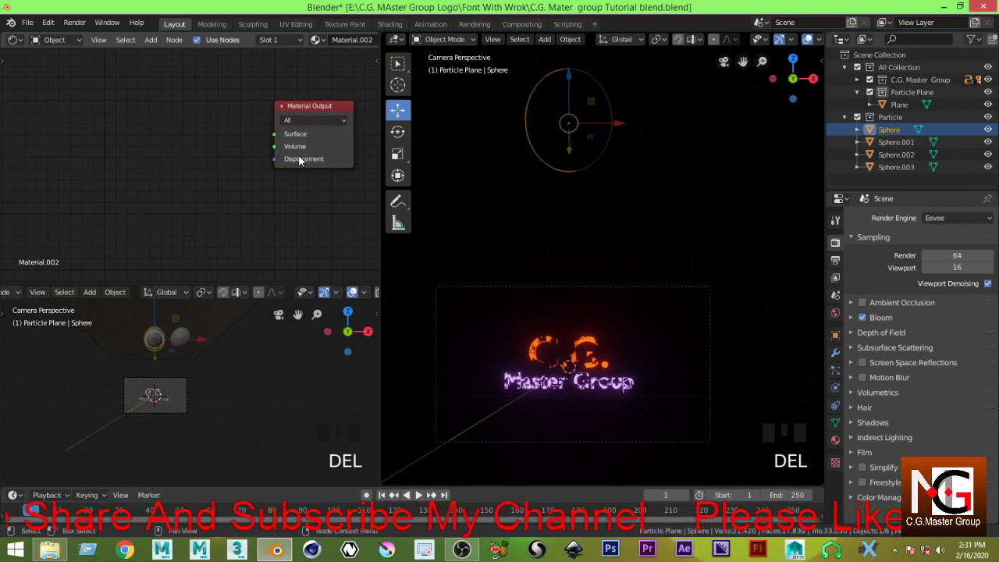
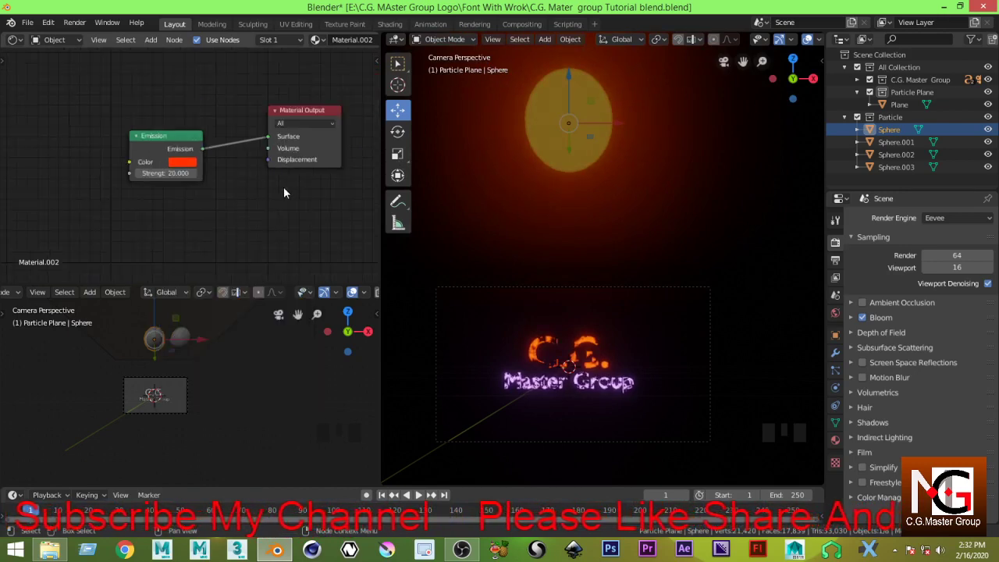
- Select the second sphere, Sphere.001, to give it a material next
scroll("down", 3)
left_click(301, 150)
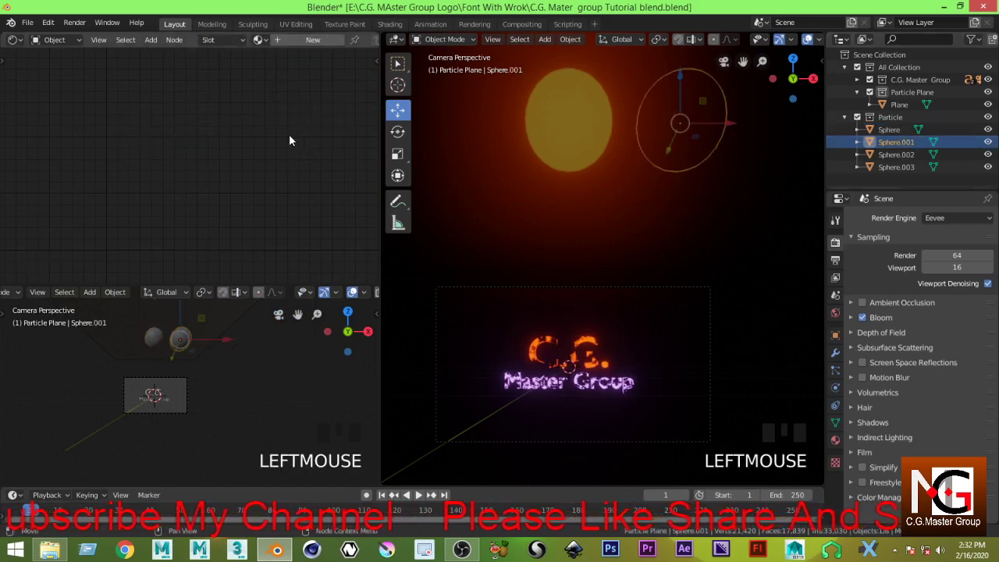
- Replace Sphere.001's BSDF with a pasted Emission shader linked to Surface and pick its glow colour
left_click_drag(222, 132, 141, 129)
left_click_drag(149, 110, 162, 156)
key("Delete")
key("ctrl+v")
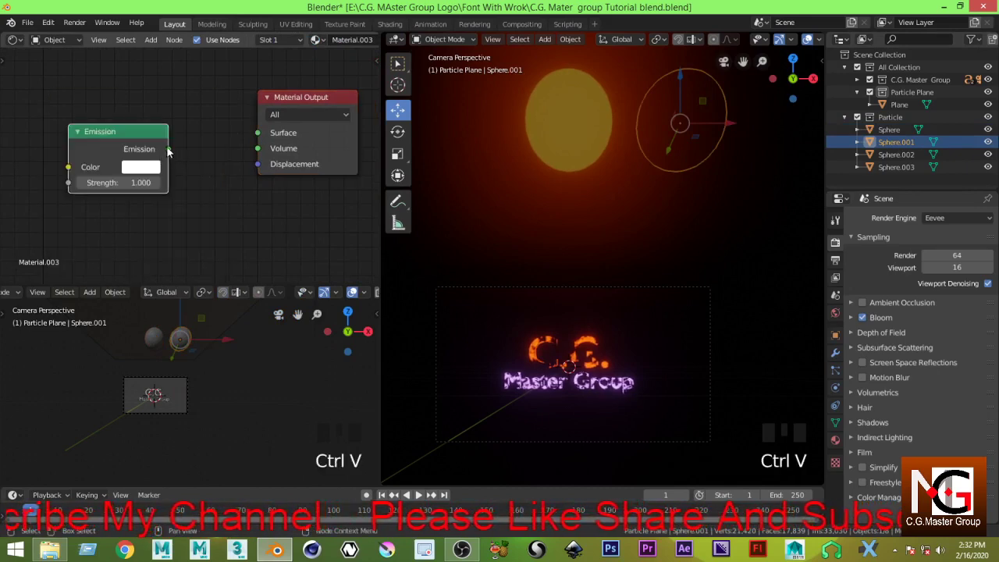
left_click(223, 159)
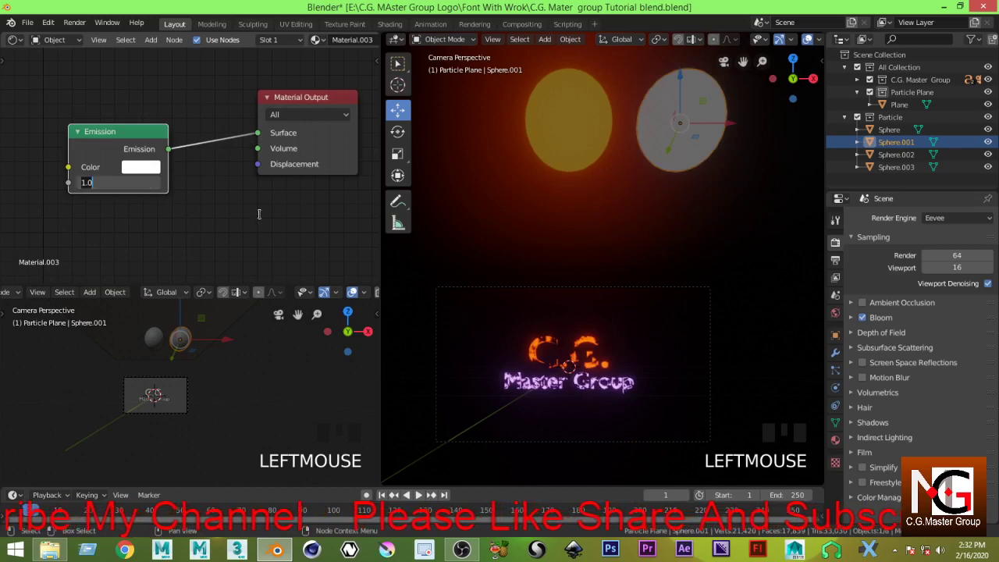
left_click_drag(218, 220, 148, 277)
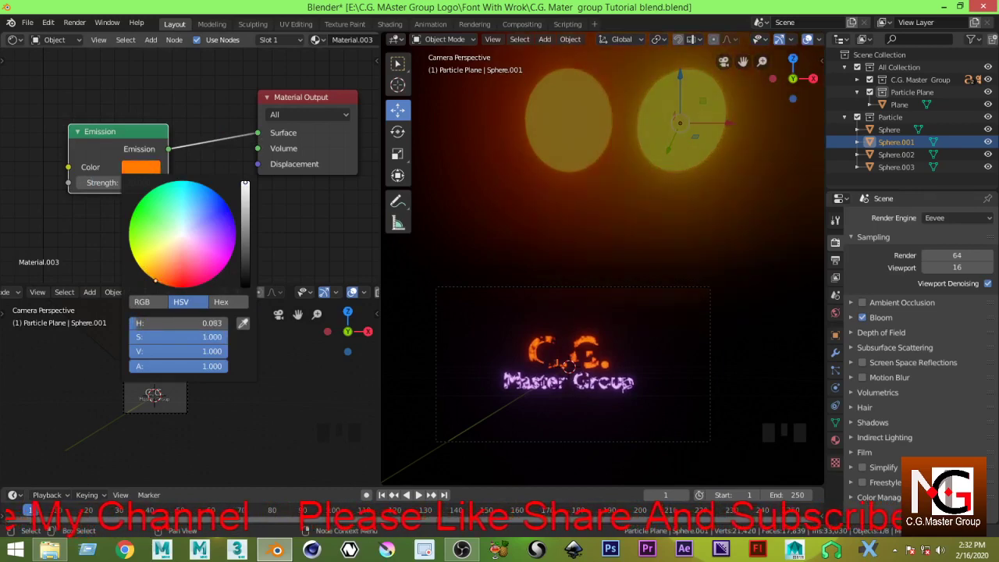
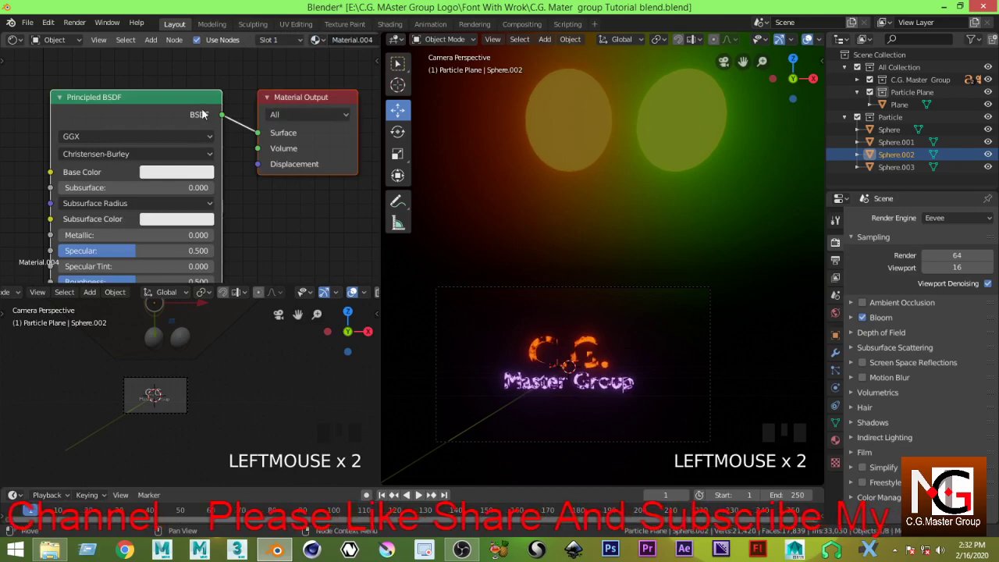
- Replace Sphere.002's BSDF with the Emission shader and give it a pink glow colour
key("Delete")
scroll("down", 3)
key("ctrl+z")
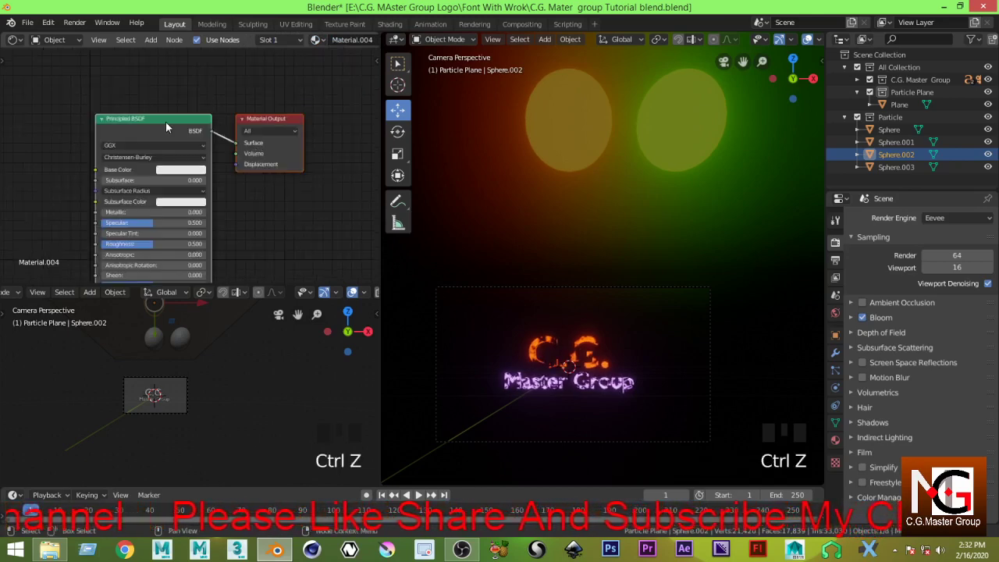
key("Delete")
key("ctrl+z")
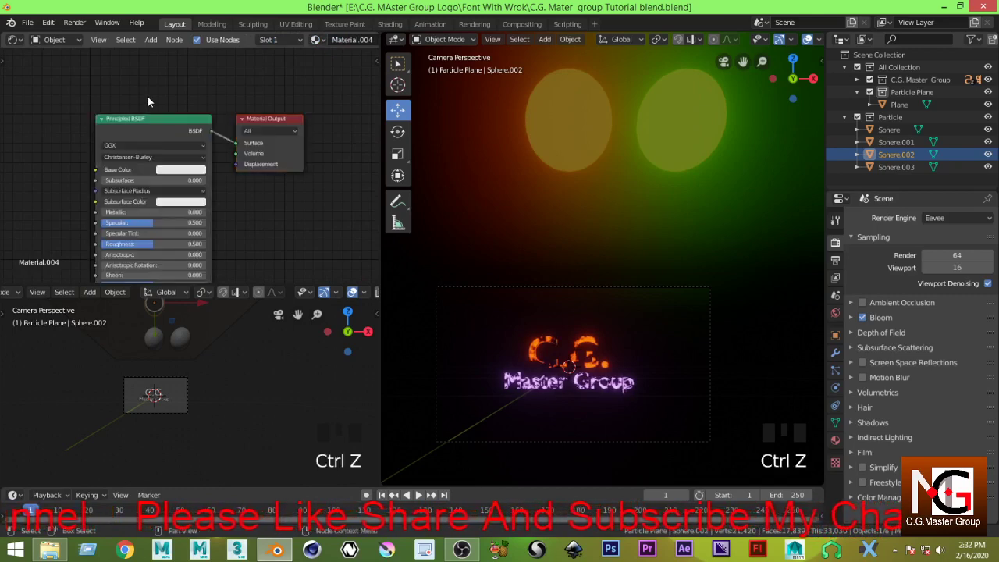
left_click(156, 127)
key("Delete")
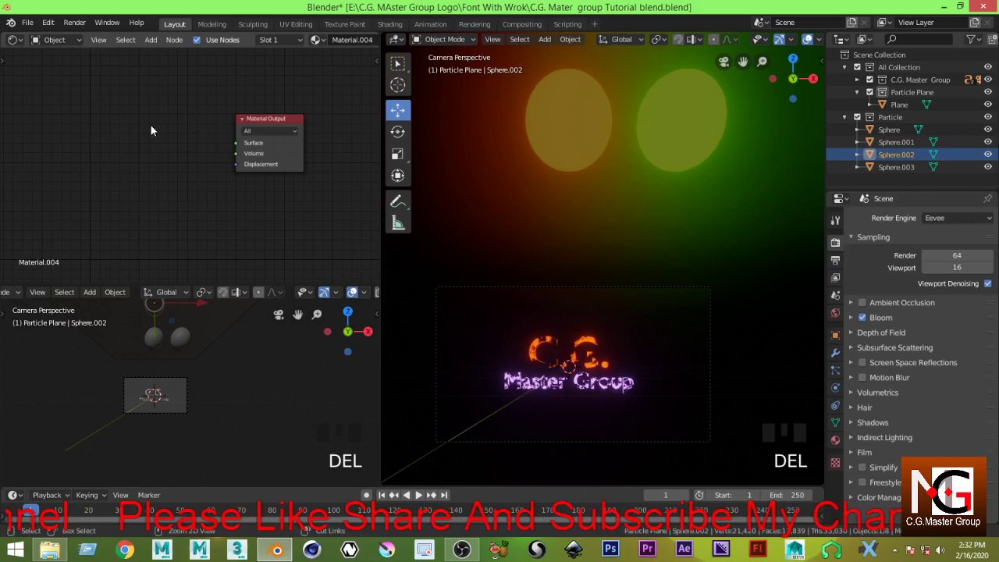
key("ctrl+v")
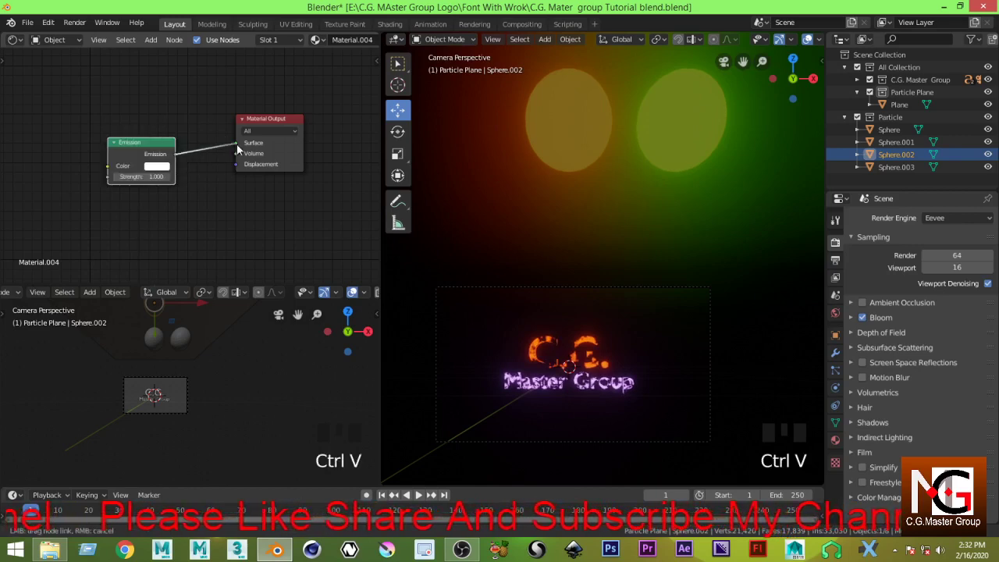
left_click(204, 168)
left_click_drag(165, 176, 209, 97)
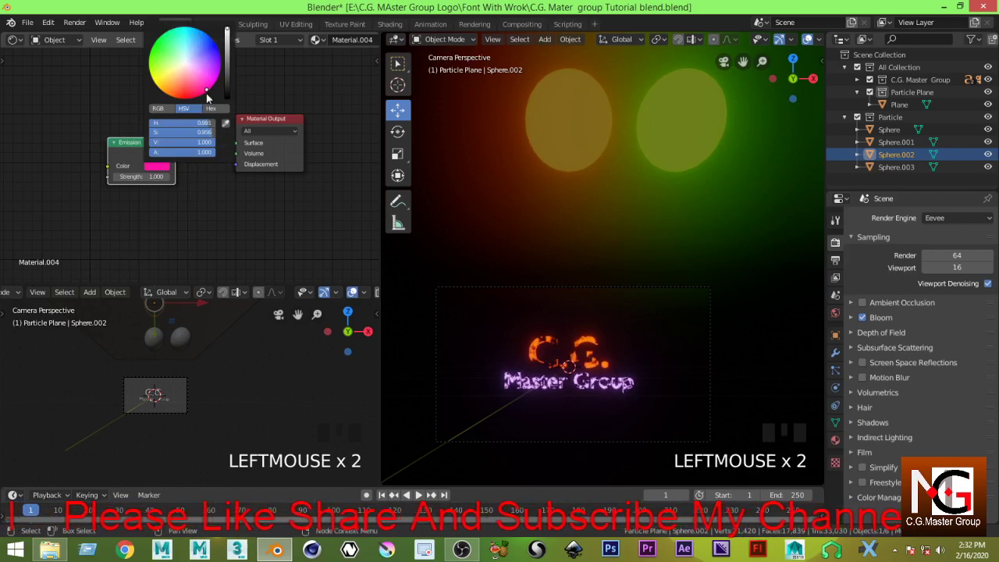
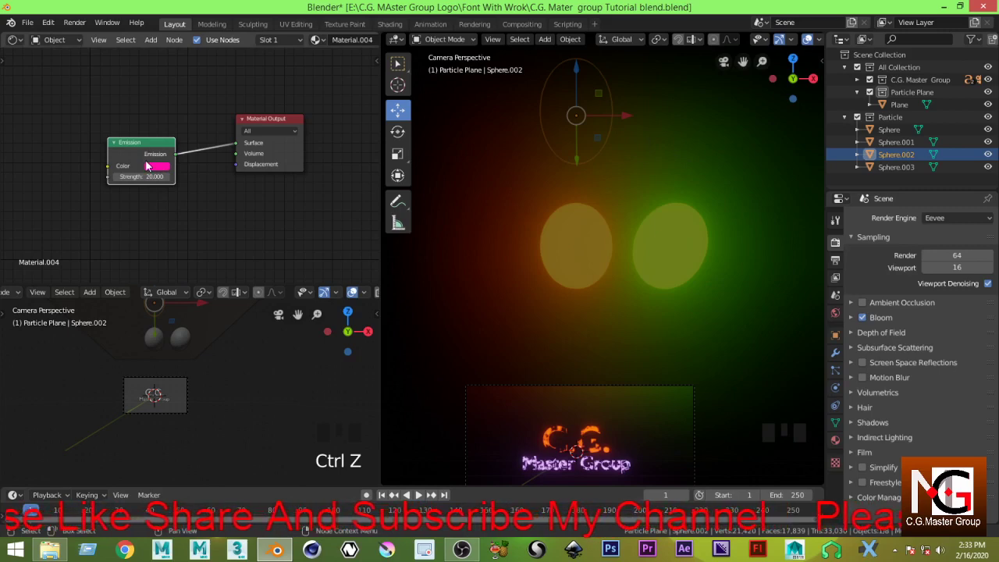
key("ctrl+z")
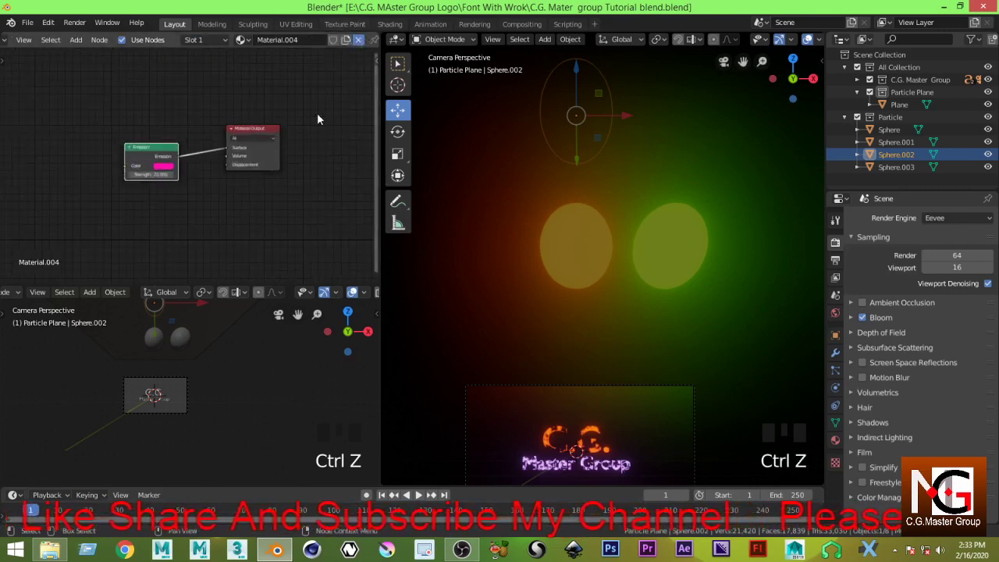
- Give Sphere.003 a new material with an Emission shader connected to the output
left_click(311, 128)
left_click_drag(682, 167, 702, 105)
left_click_drag(692, 105, 674, 129)
left_click(671, 120)
left_click(903, 171)
left_click(240, 150)
left_click_drag(161, 139, 172, 168)
key("Delete")
key("ctrl+v")
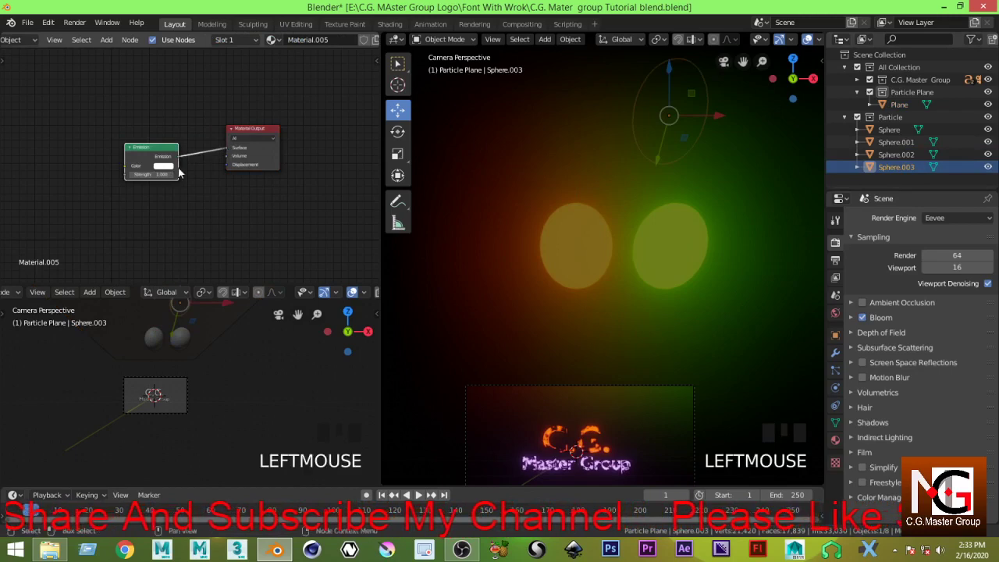
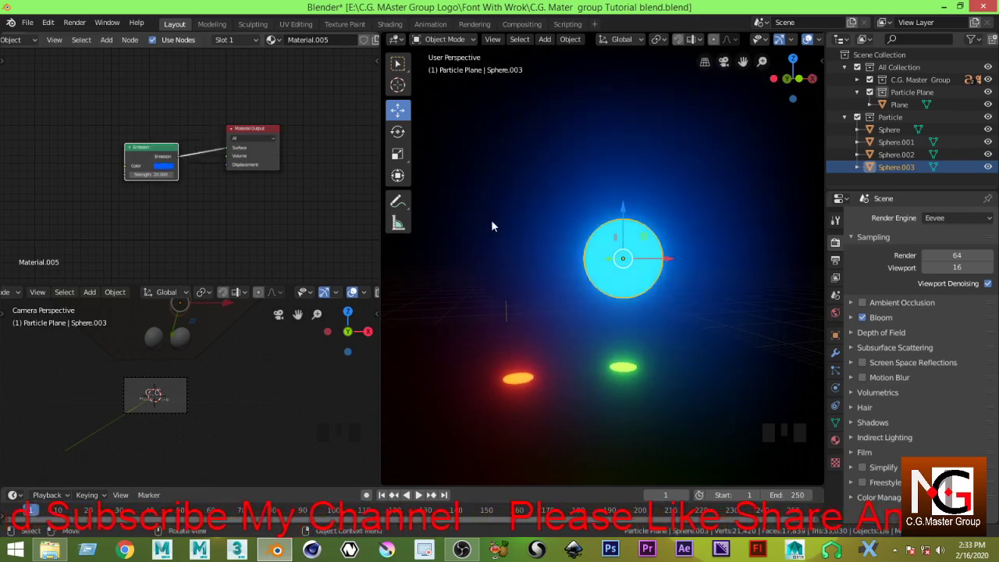
- Give the next sphere a new material, swapping its BSDF for an Emission shader linked to Surface
left_click(495, 238)
left_click_drag(225, 130, 182, 137)
key("Delete")
key("ctrl+v")
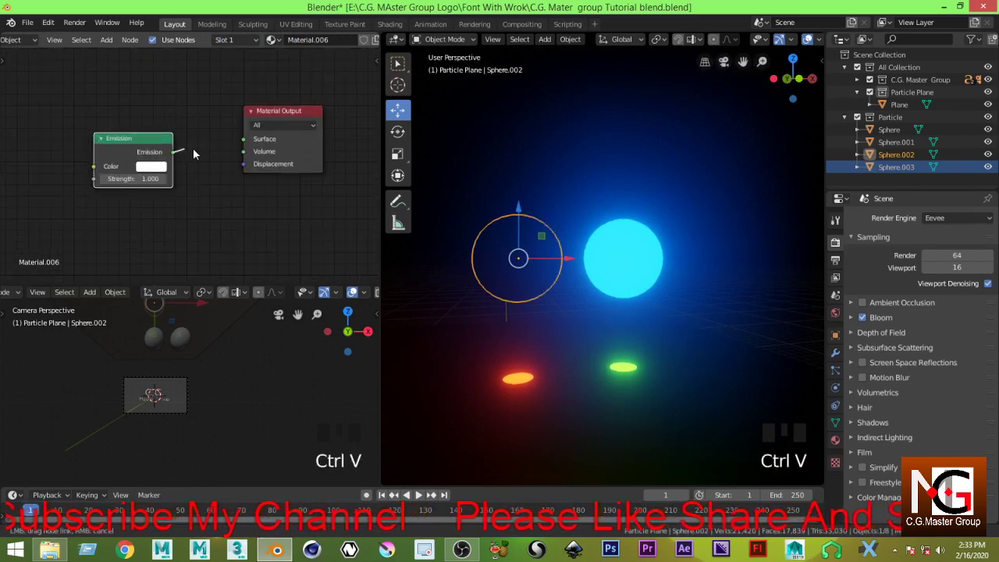
- Choose the emission colour for the last sphere's glow
left_click(202, 177)
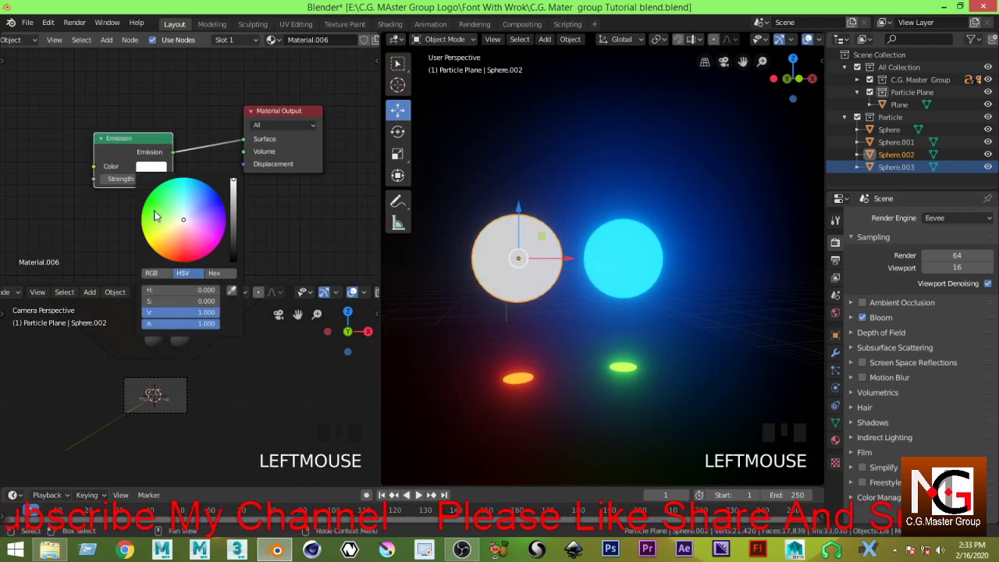
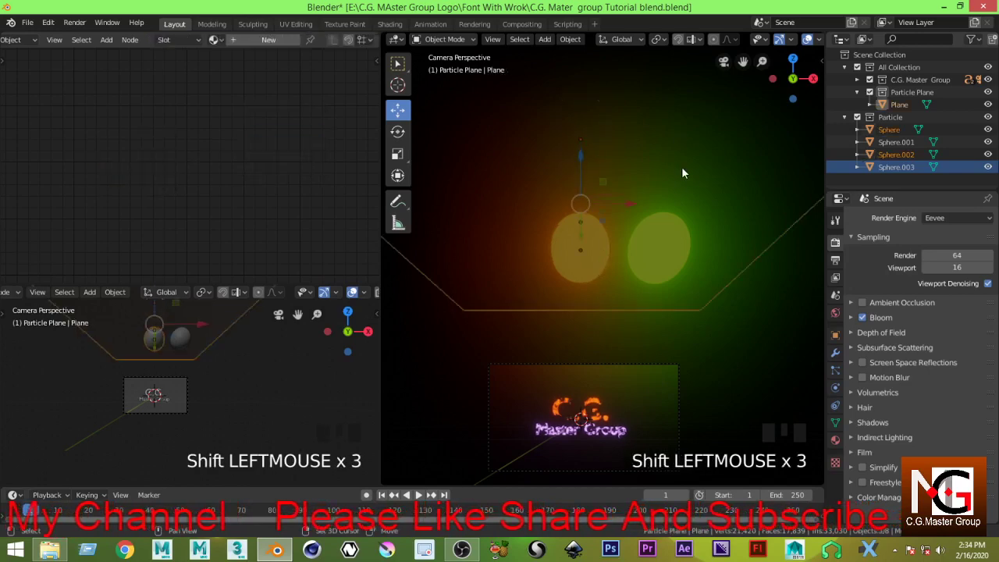
- Select the four glowing spheres and move them up out of the camera's frame
left_click_drag(703, 216, 706, 229)
key("ctrl+z")
scroll("down", 3)
left_click_drag(712, 249, 658, 140)
left_click_drag(658, 140, 665, 190)
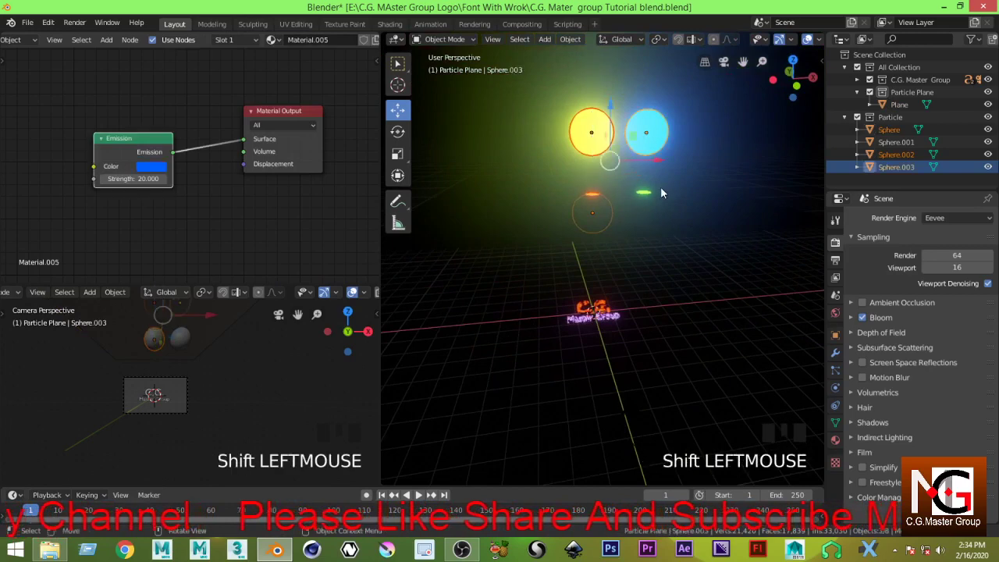
key("KP_1")
scroll("down", 3)
key("KP_0")
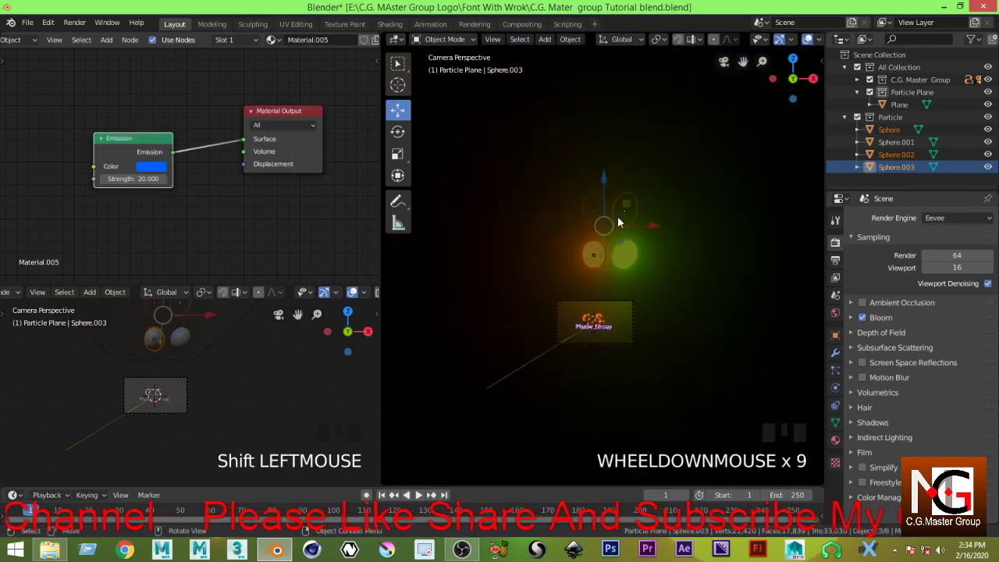
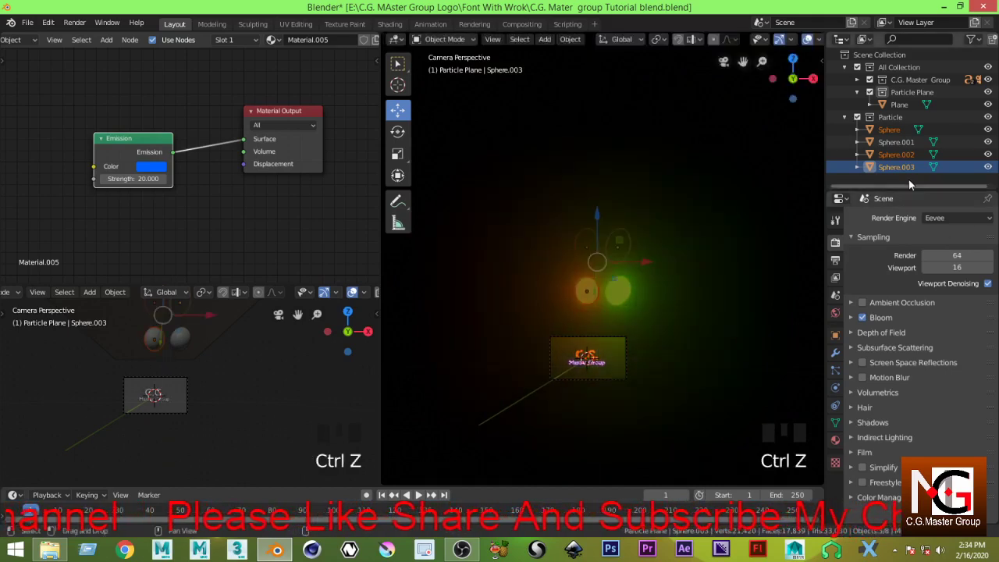
left_click(756, 226)
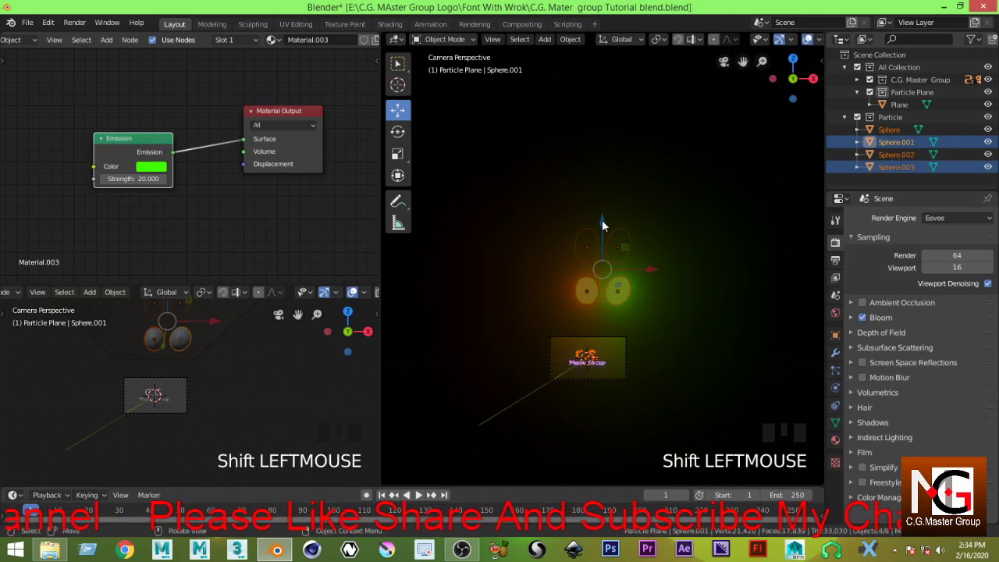
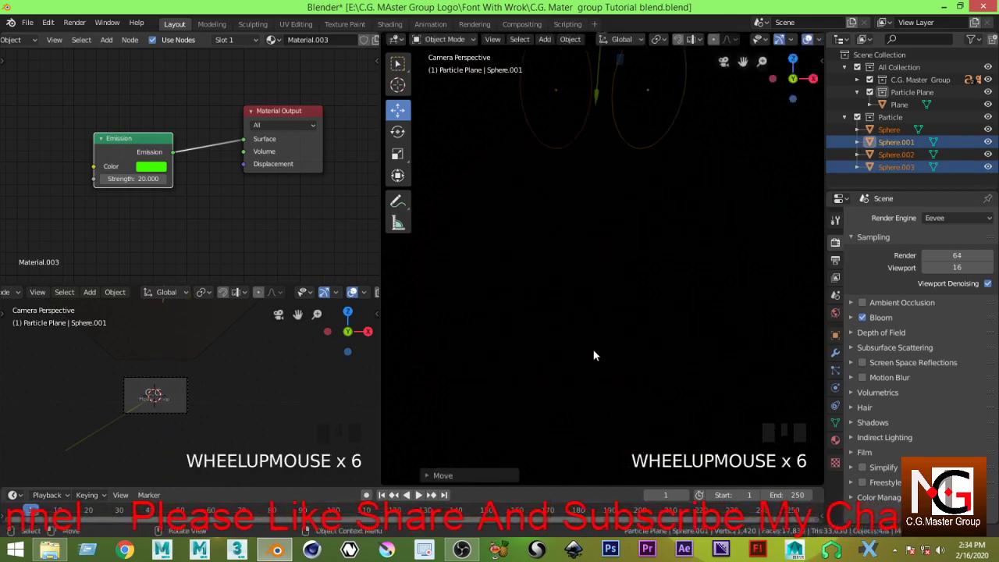
scroll("down", 3)
key("KP_0")
key("KP_0")
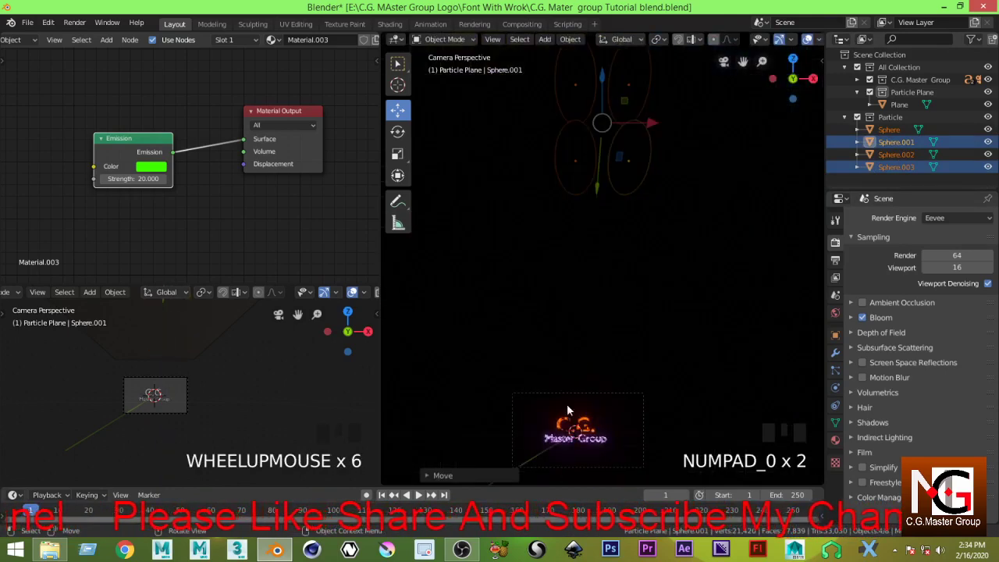
- Move the Particle collection to the top inside All Collection and collapse the hierarchy
scroll("up", 3)
left_click_drag(623, 312, 878, 110)
left_click(896, 106)
left_click(891, 78)
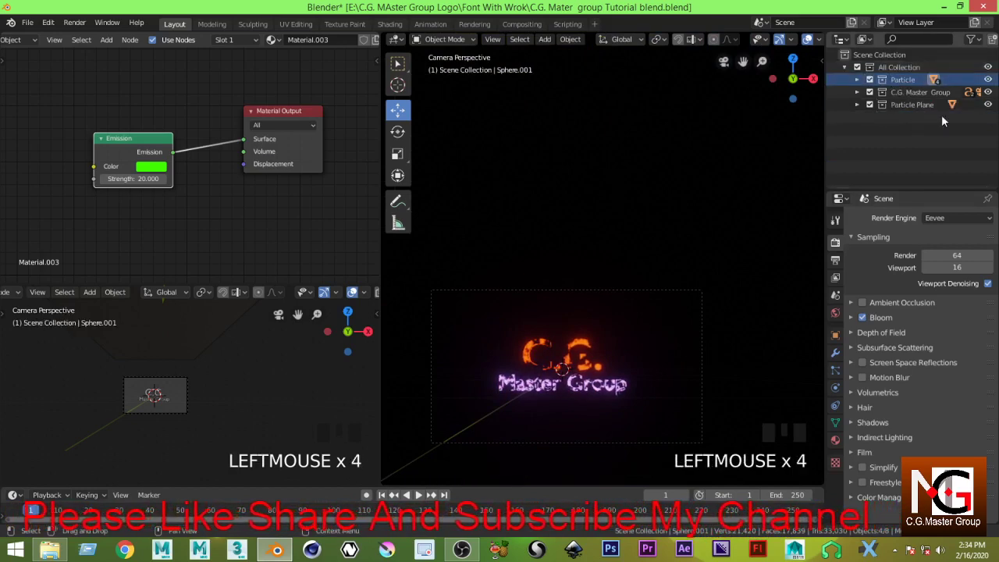
- Bring the Plane into view and show its empty Particle Properties panel
left_click(928, 81)
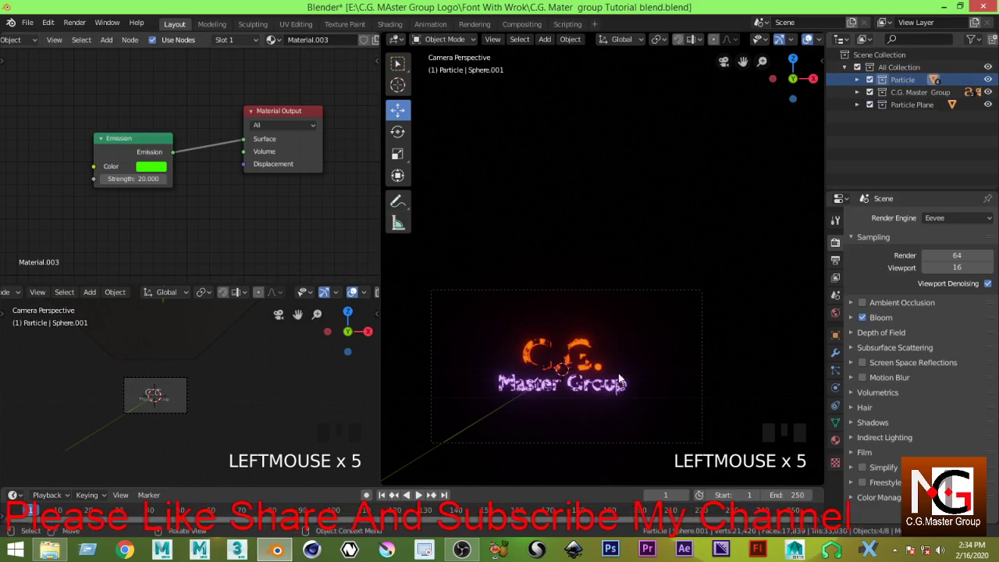
scroll("down", 3)
left_click_drag(171, 435, 182, 428)
scroll("down", 3)
left_click_drag(193, 437, 244, 383)
scroll("up", 3)
scroll("down", 3)
left_click_drag(239, 417, 213, 367)
scroll("up", 3)
left_click(121, 348)
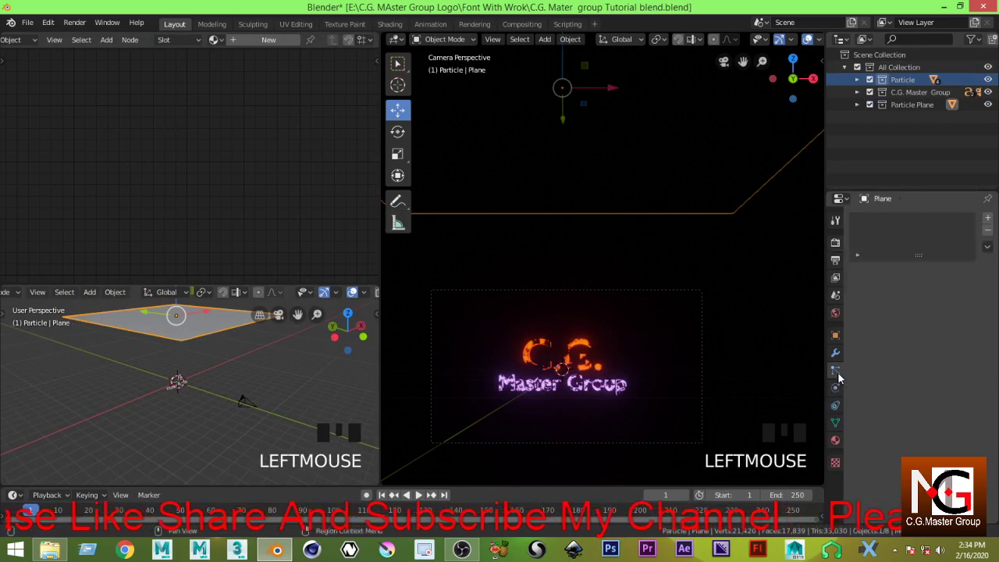
- Add a particle system rendering the Particle collection as instances at scale 0.05
left_click_drag(989, 219, 952, 293)
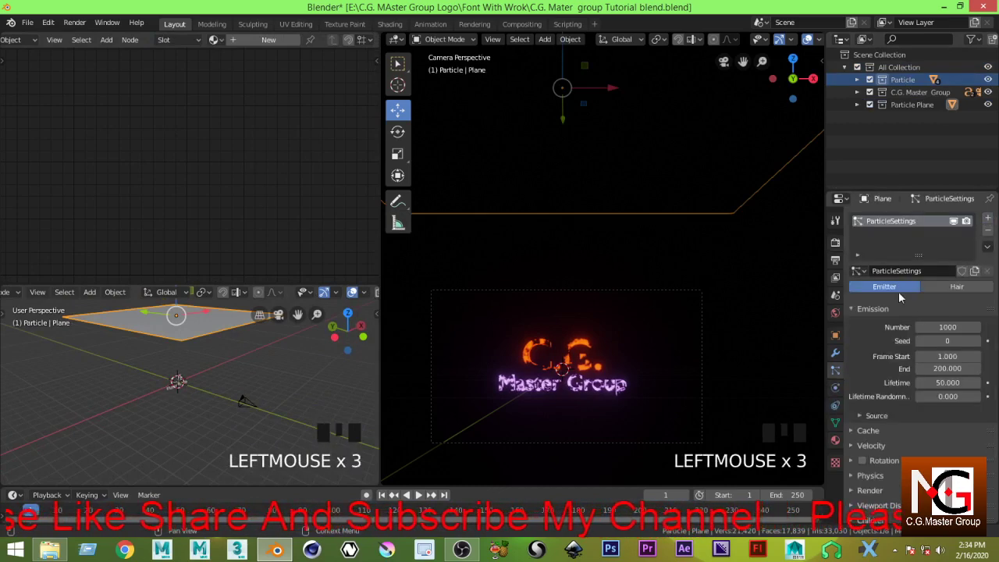
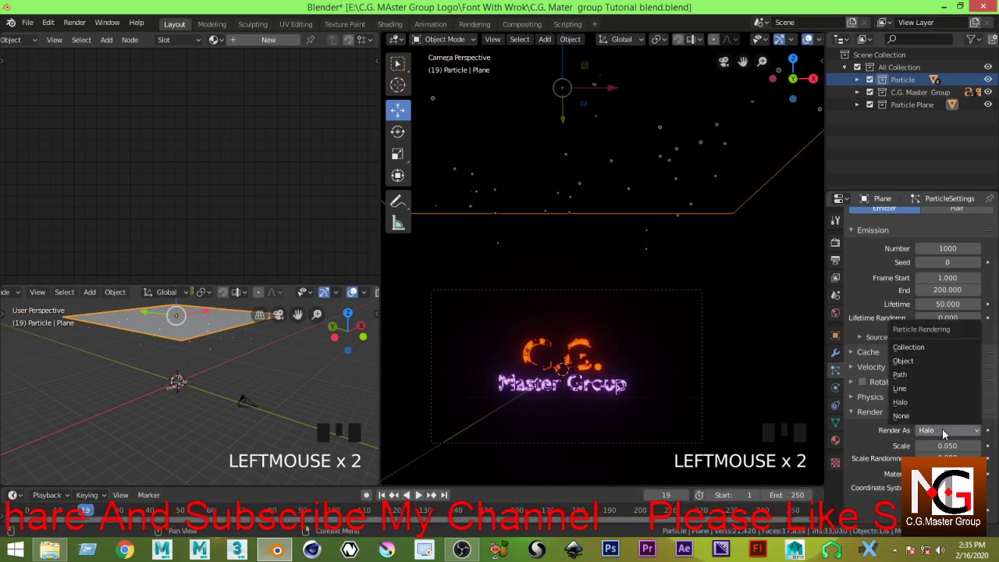
left_click_drag(902, 358, 900, 186)
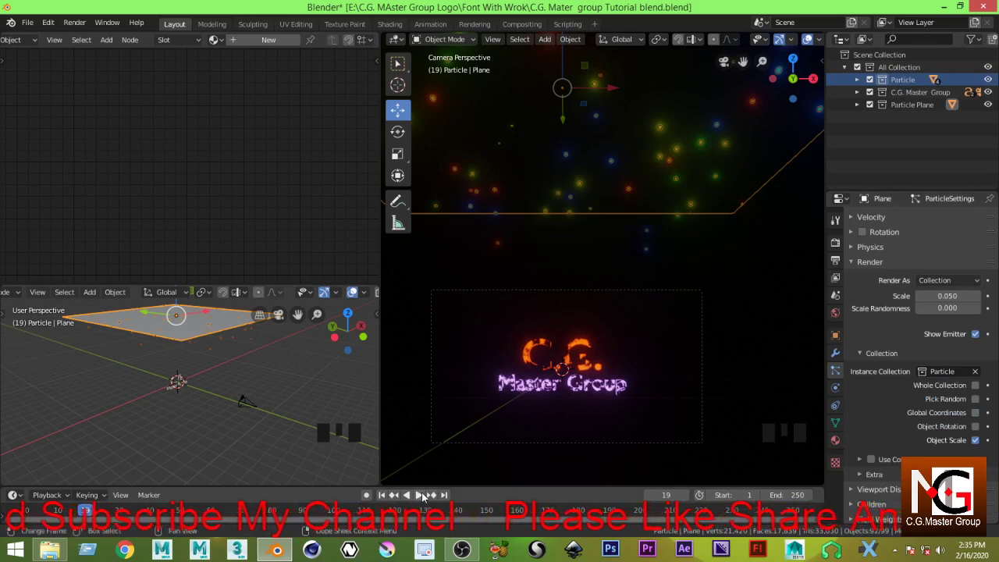
left_click_drag(425, 496, 571, 424)
scroll("up", 3)
scroll("down", 3)
- Play the animation and frame the logo with glowing spheres scattering around it
key("KP_0")
key("KP_0")
scroll("up", 3)
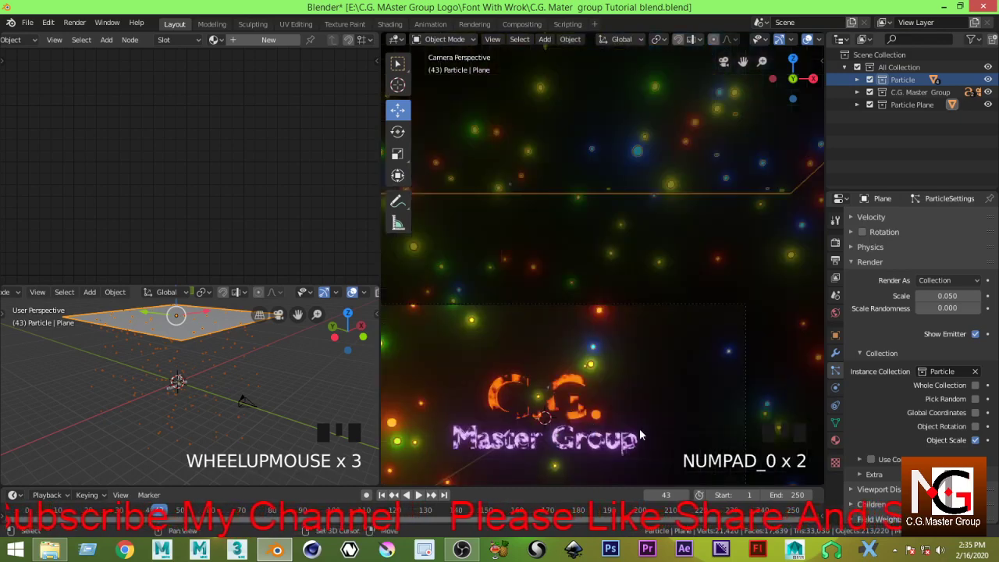
left_click_drag(666, 394, 635, 350)
scroll("up", 3)
left_click(507, 195)
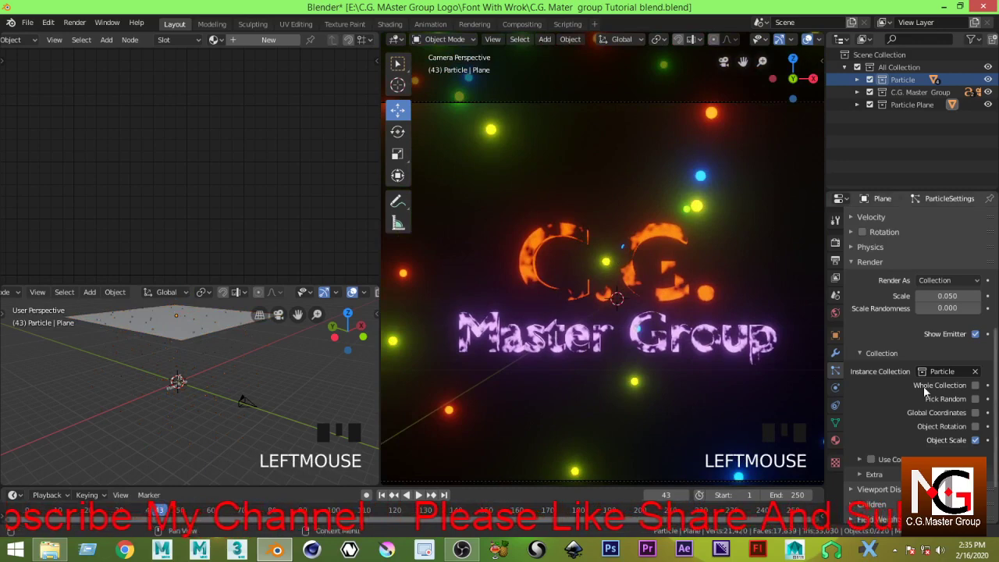
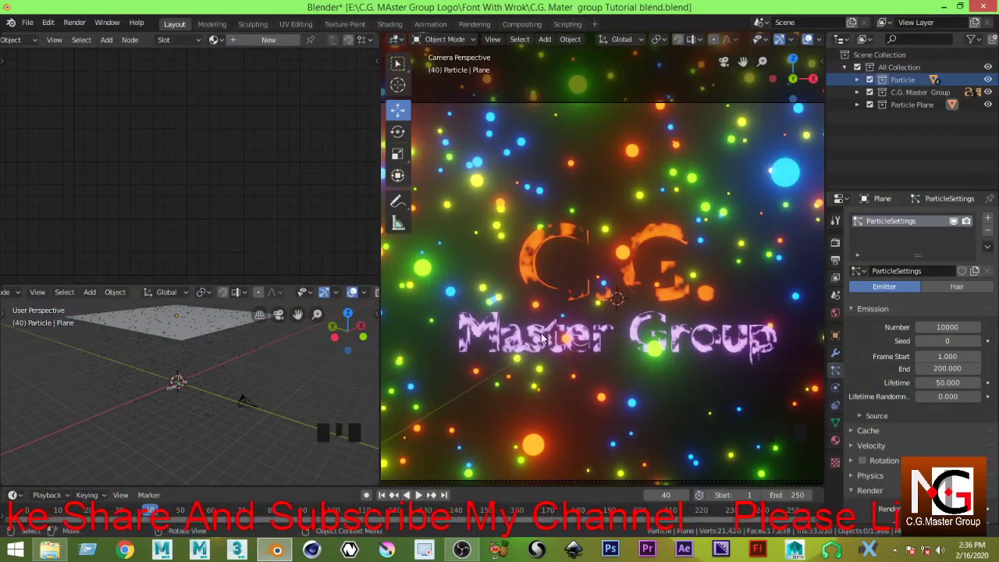
- Scroll the Emission settings to review the 10000-particle result around the logo
scroll("down", 3)
scroll("up", 3)
scroll("down", 3)
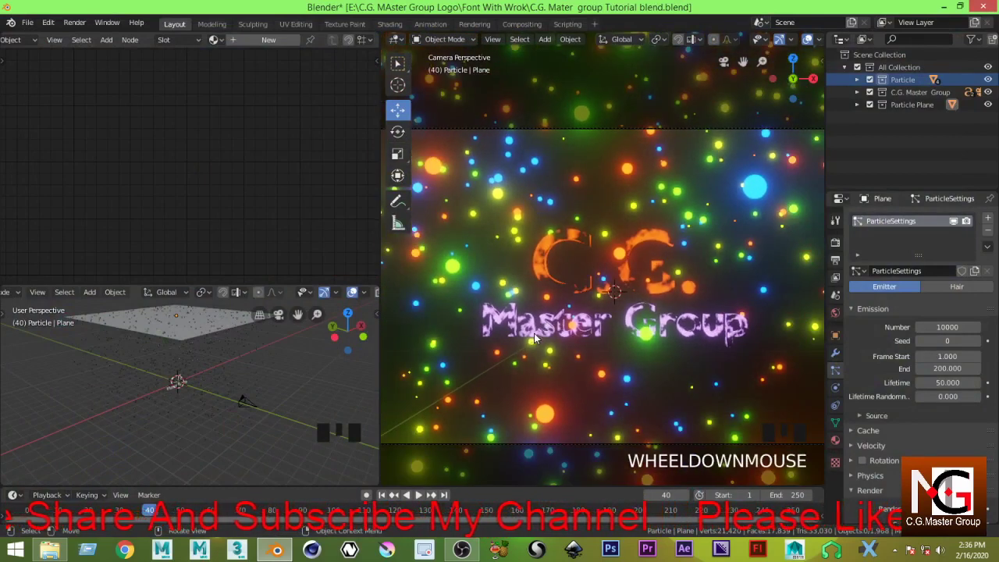